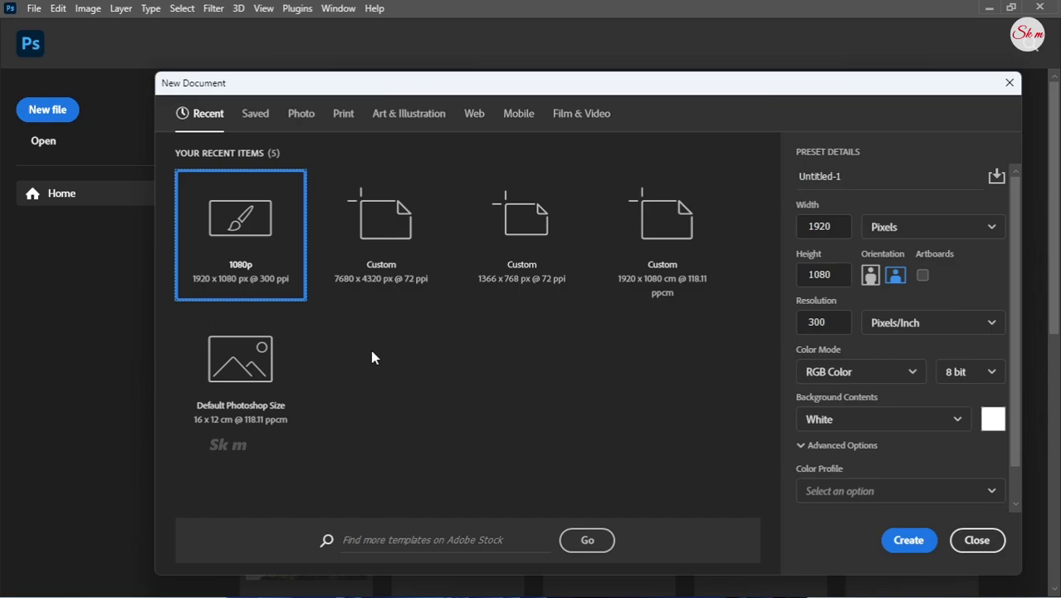
Create a blank 1920×1080 px, 300 ppi document with a white background.
left_click(283, 271)
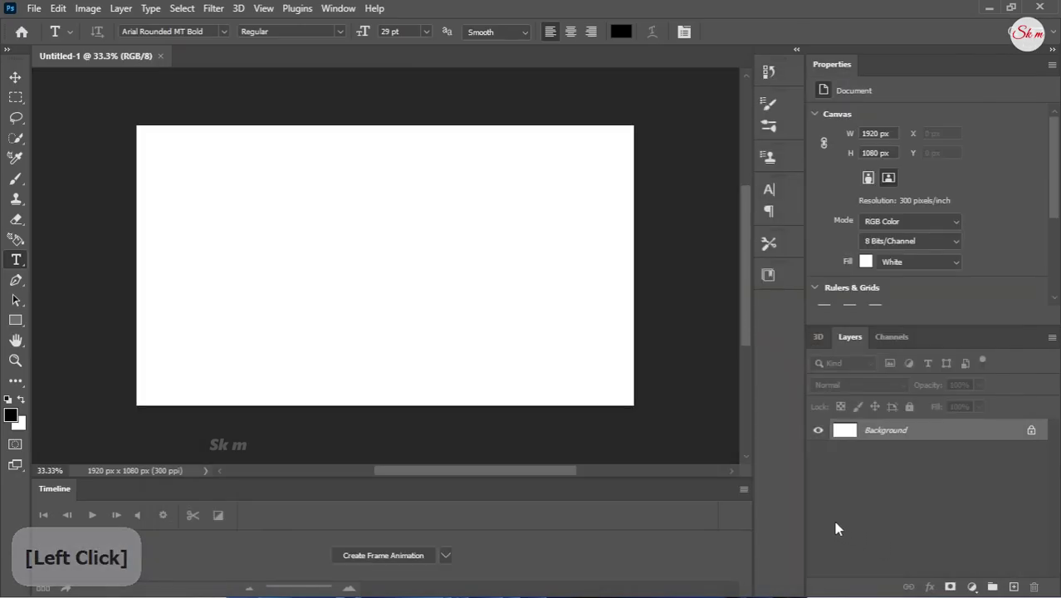
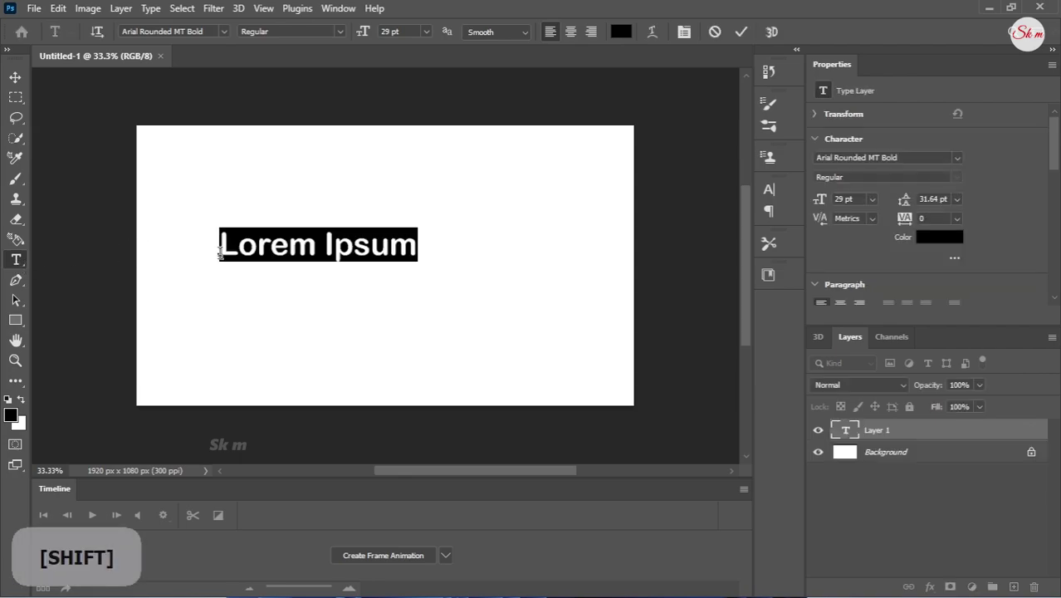
Replace the placeholder with large bold 'Content', then bring up Blending Options for its layer.
key("shift+c")
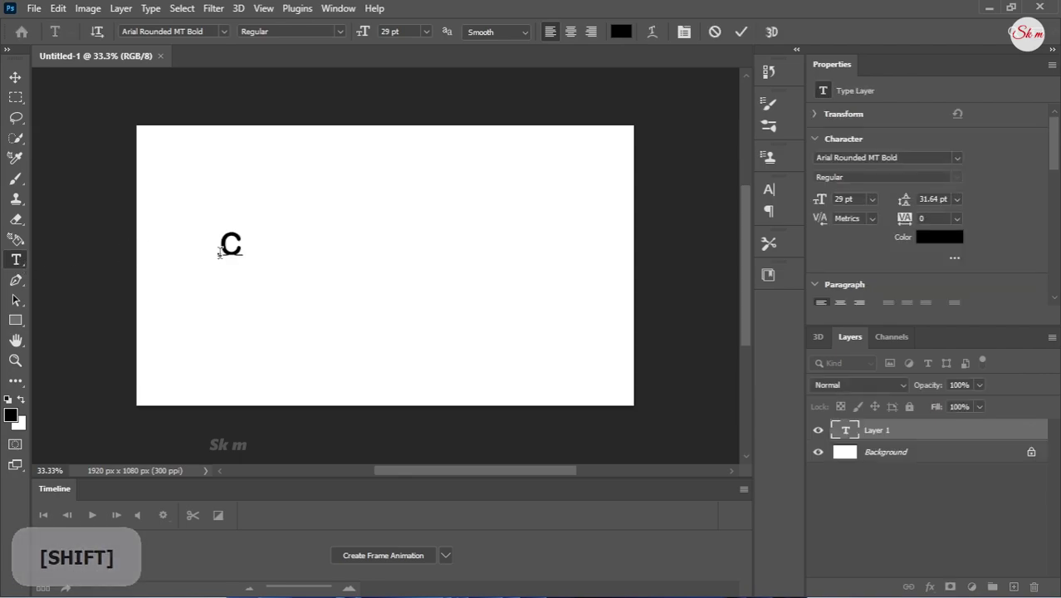
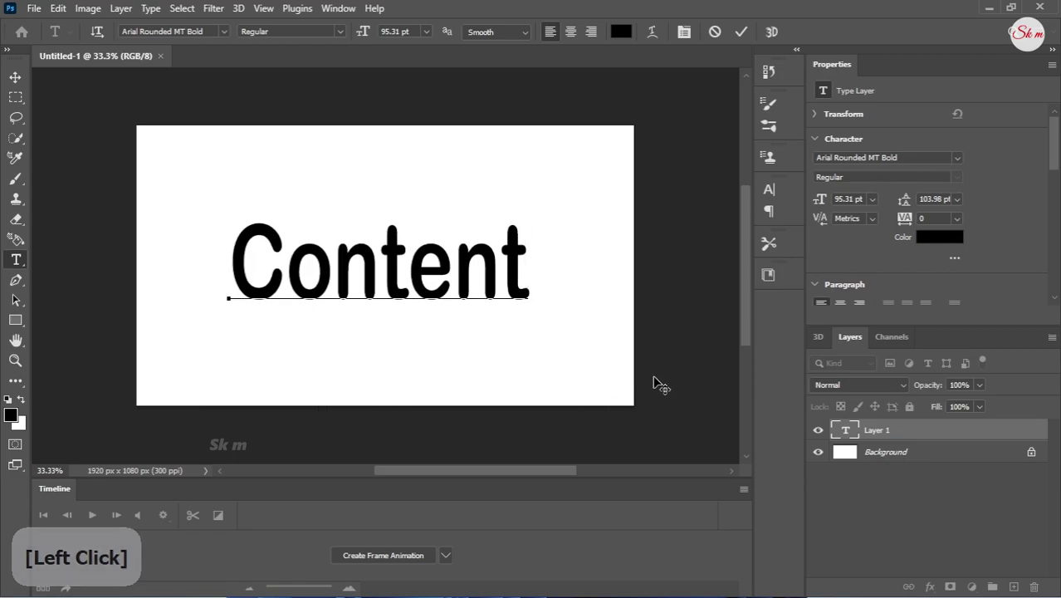
left_click(660, 347)
right_click(659, 347)
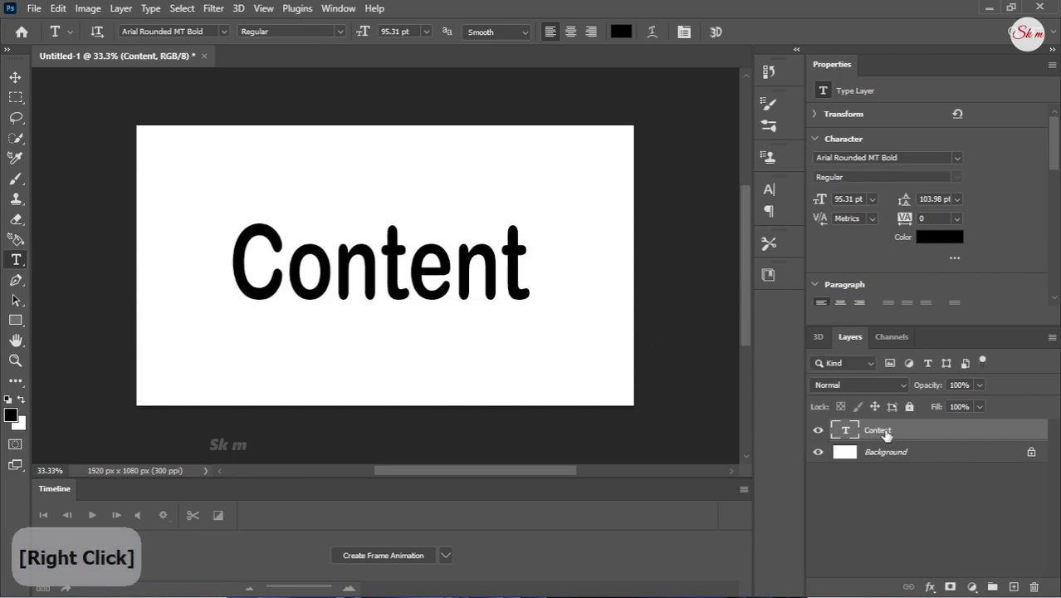
right_click(710, 166)
left_click(710, 166)
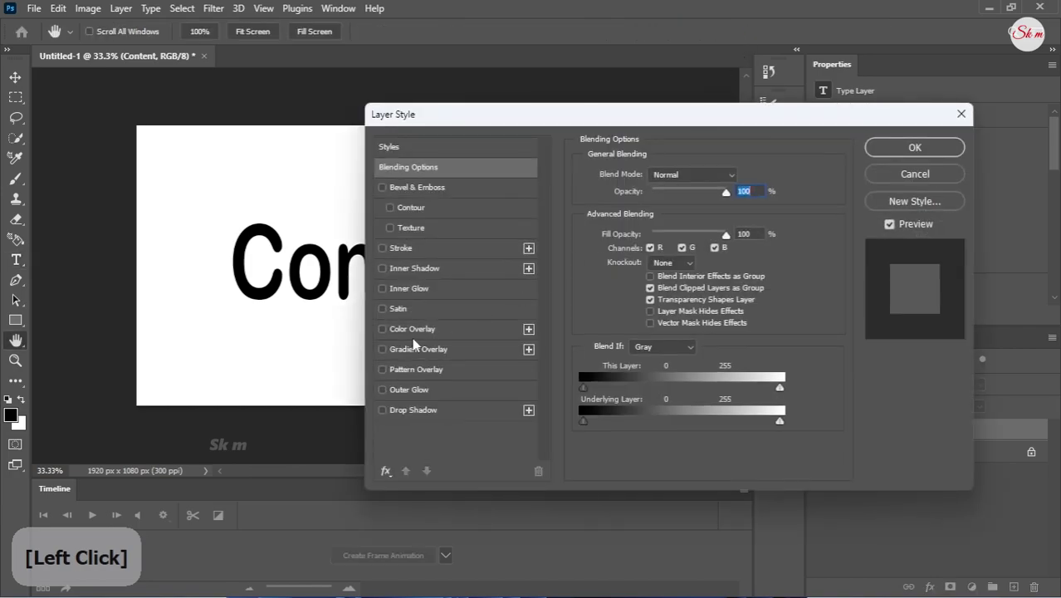
Set the Gradient Overlay stops to purple and cyan at -36° and 150% scale.
left_click(413, 350)
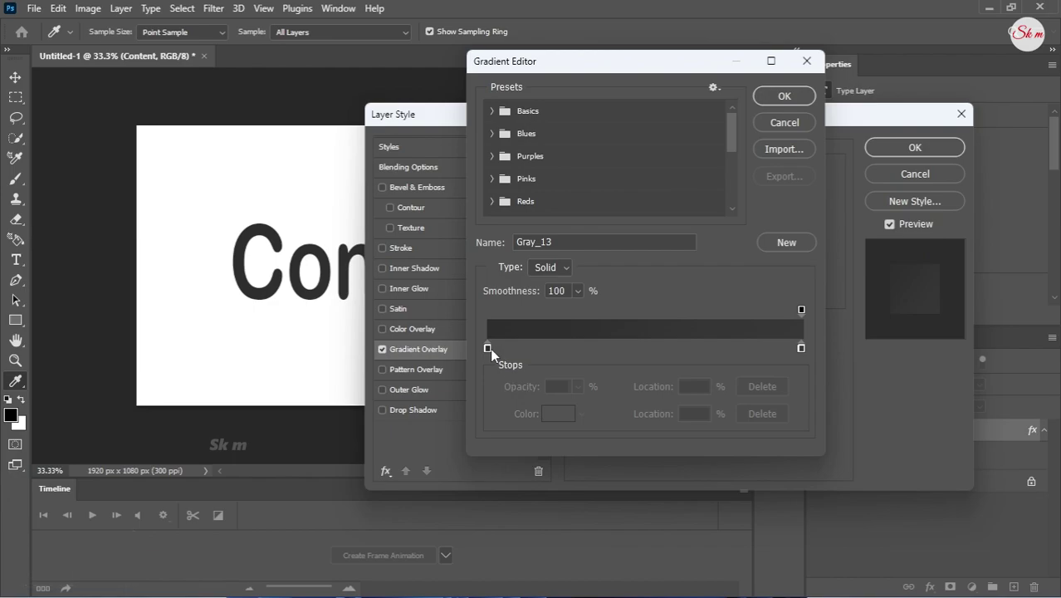
left_click(490, 351)
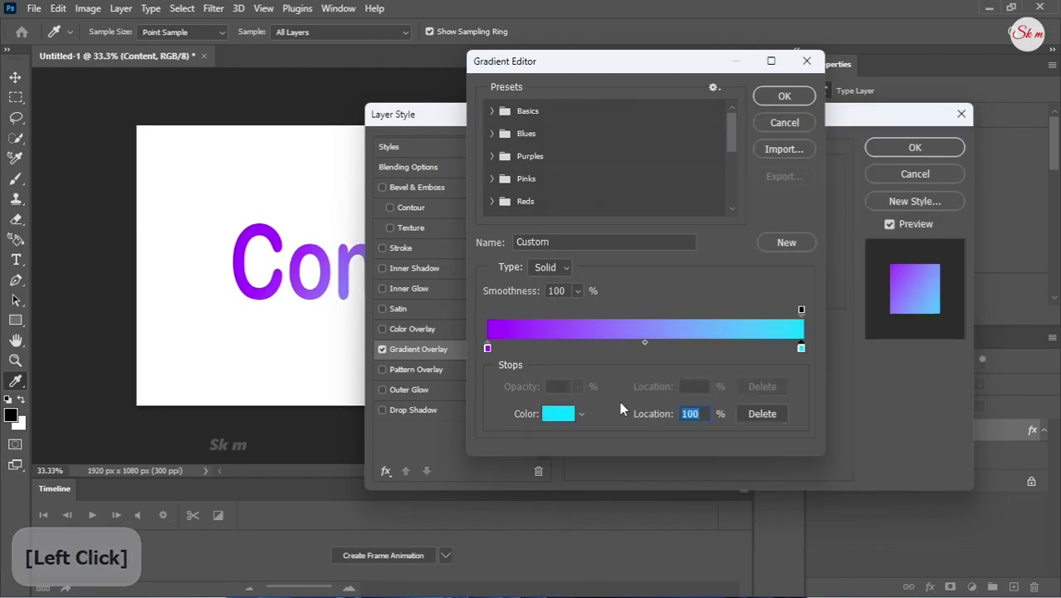
left_click(789, 100)
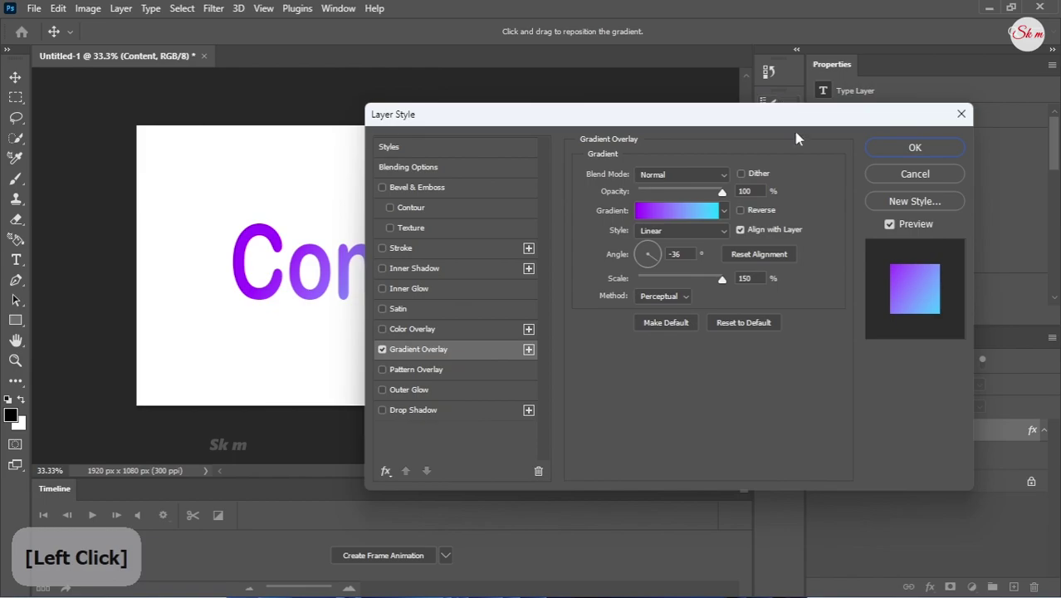